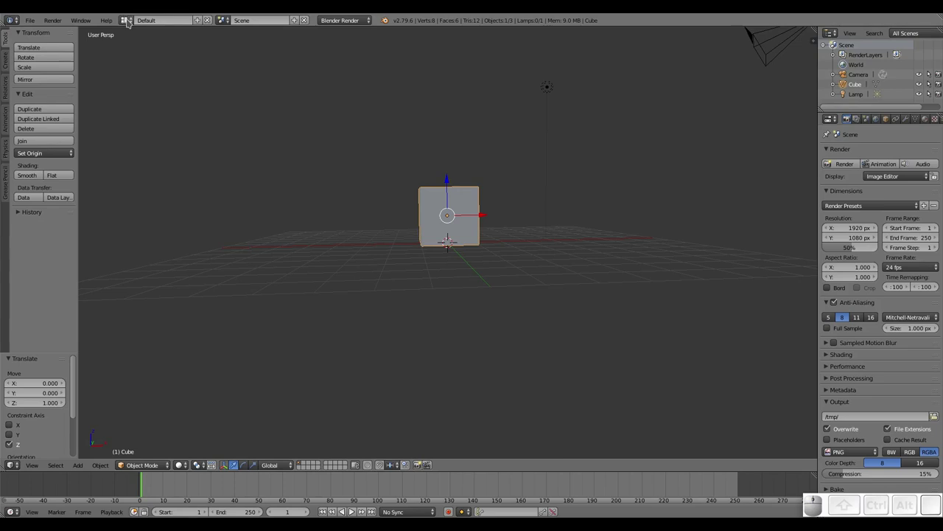
- Switch to the Compositing layout and show the cube's shader node tree in the node editor
left_click(131, 19)
left_click(166, 58)
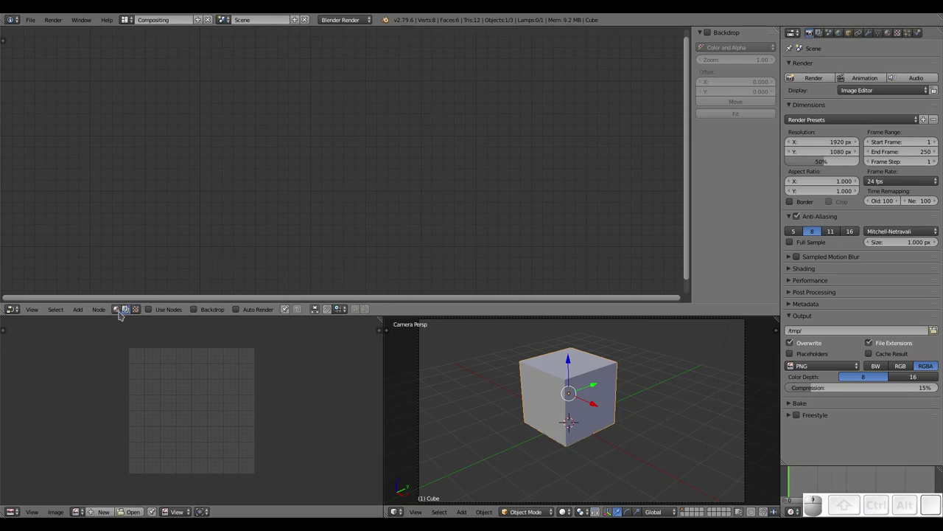
left_click(119, 314)
left_click(256, 315)
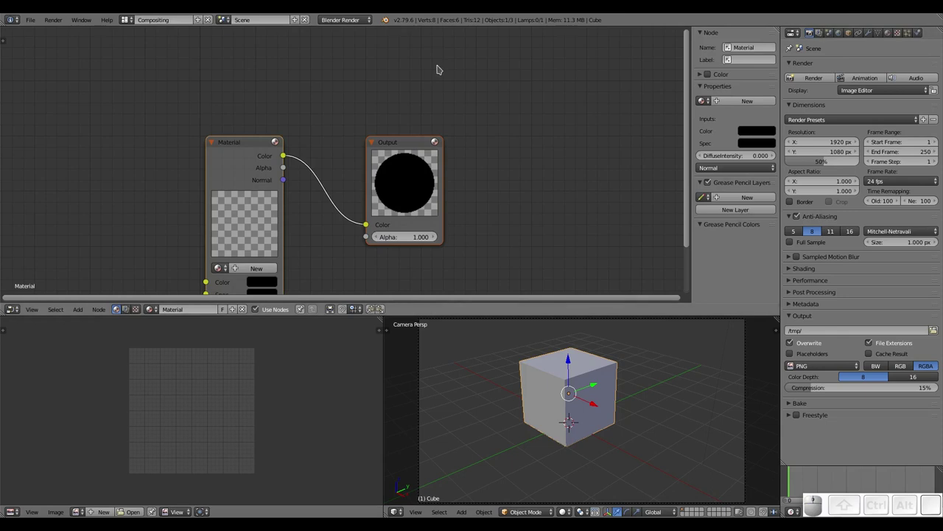
- Set the render engine to Cycles and remove the cube's old material slot
left_click(361, 23)
left_click(356, 52)
left_click(248, 143)
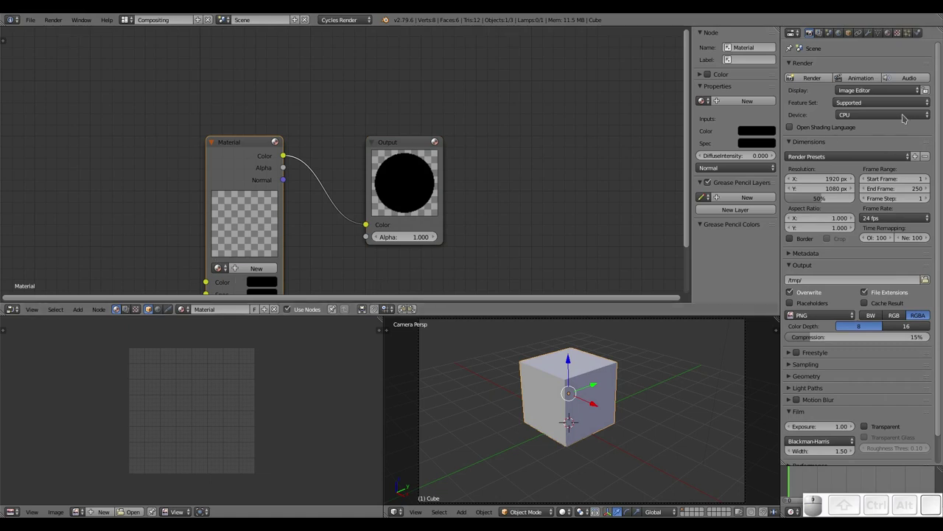
left_click(892, 32)
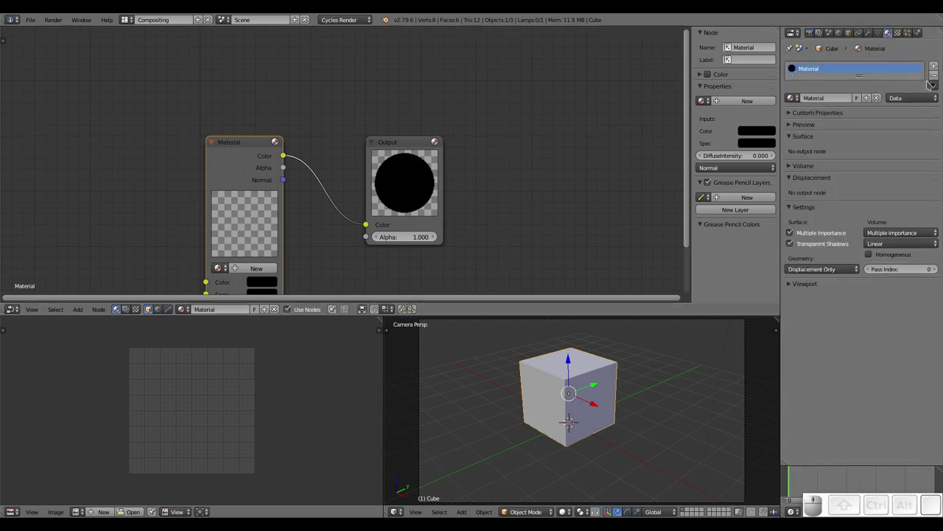
left_click(938, 77)
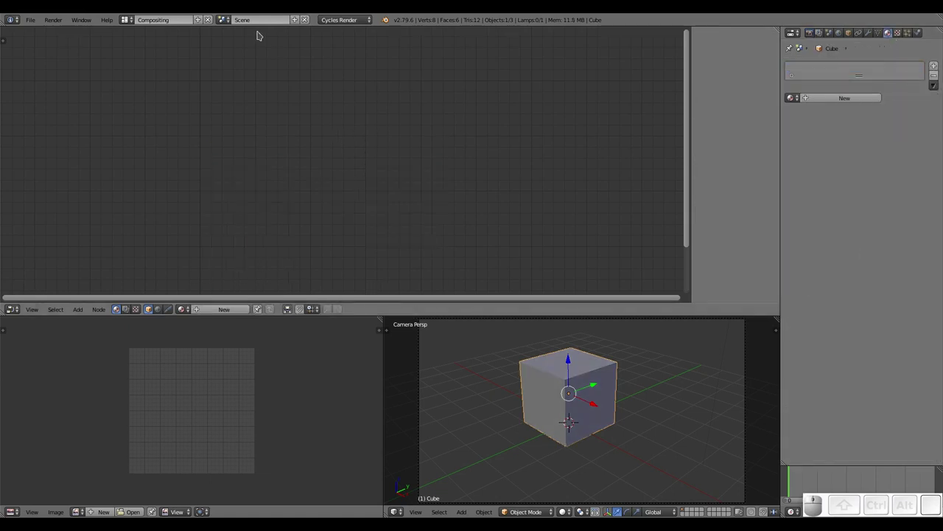
- Create a new material, replace its default node with a Principled BSDF linked to Surface
left_click(224, 311)
left_click_drag(246, 141, 359, 150)
left_click_drag(356, 145, 319, 130)
key("x")
key("shift+a")
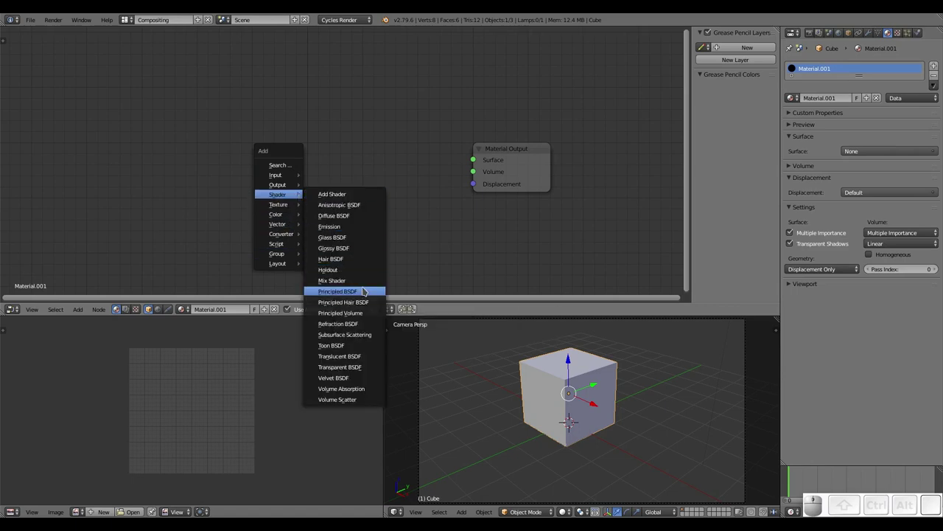
left_click(365, 290)
left_click(267, 88)
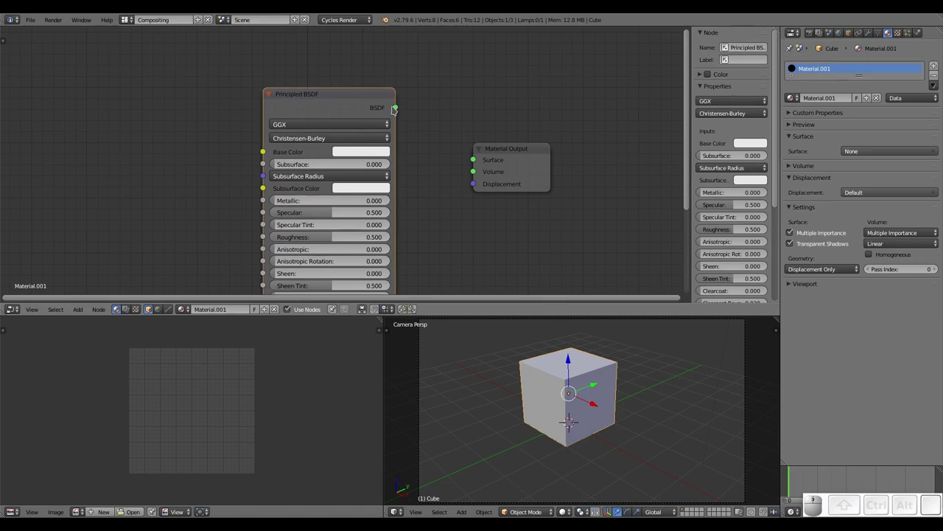
left_click_drag(401, 110, 482, 162)
left_click(474, 173)
- Preview the cube in rendered view and brighten the world background colour
key("shift+z")
left_click_drag(570, 380, 580, 384)
scroll("up", 3)
left_click_drag(558, 375, 560, 389)
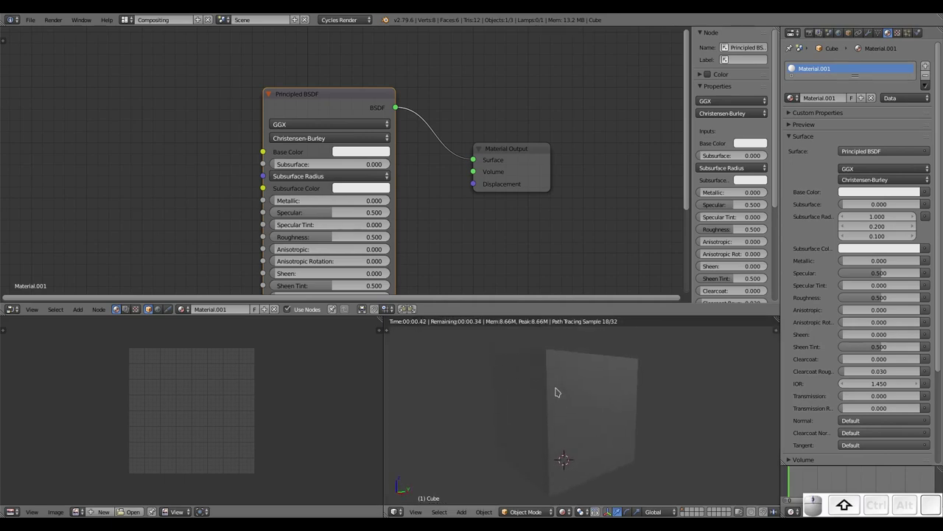
left_click(842, 35)
left_click(867, 124)
left_click(879, 133)
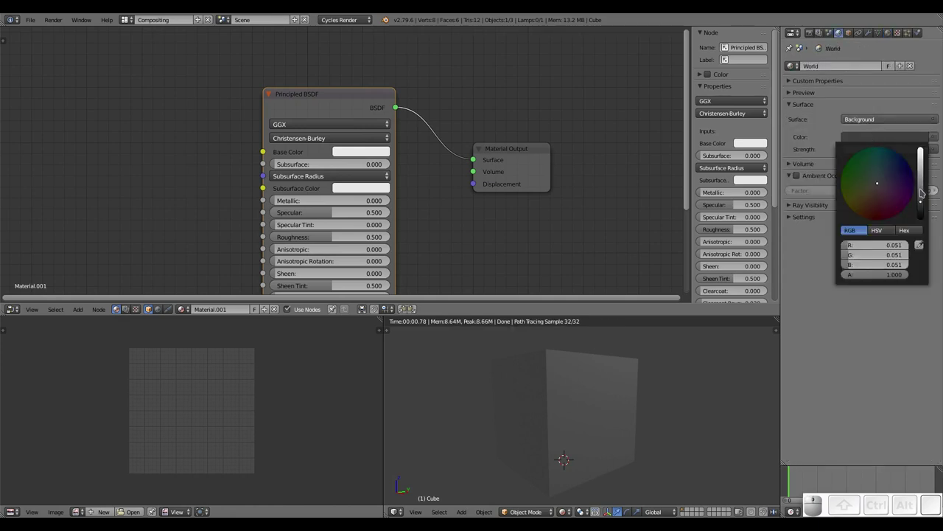
left_click(924, 188)
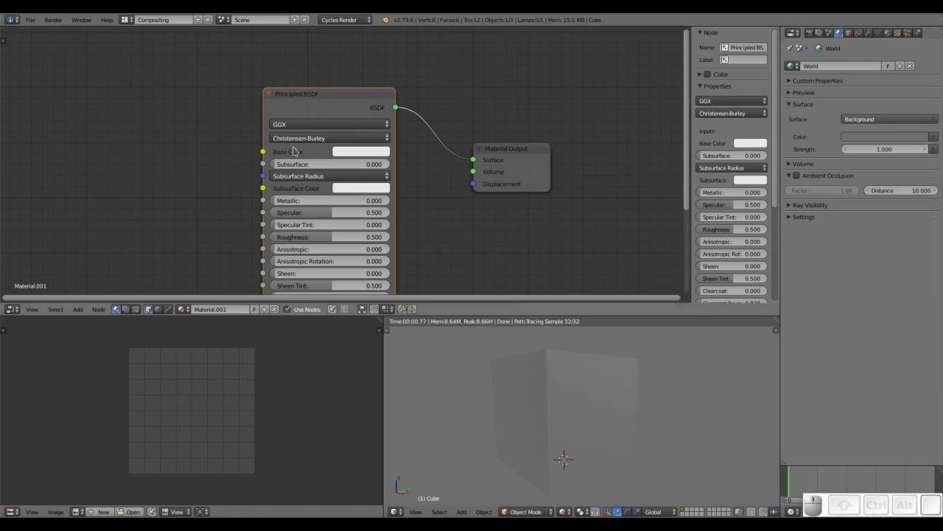
left_click_drag(311, 174, 328, 161)
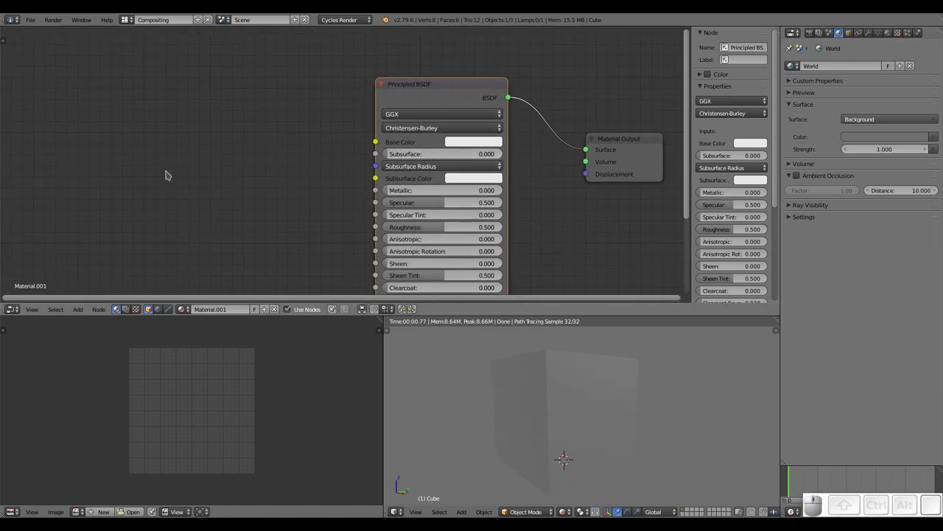
- Add an Image Texture node and link its Color output to the Principled BSDF's Base Color
key("shift+a")
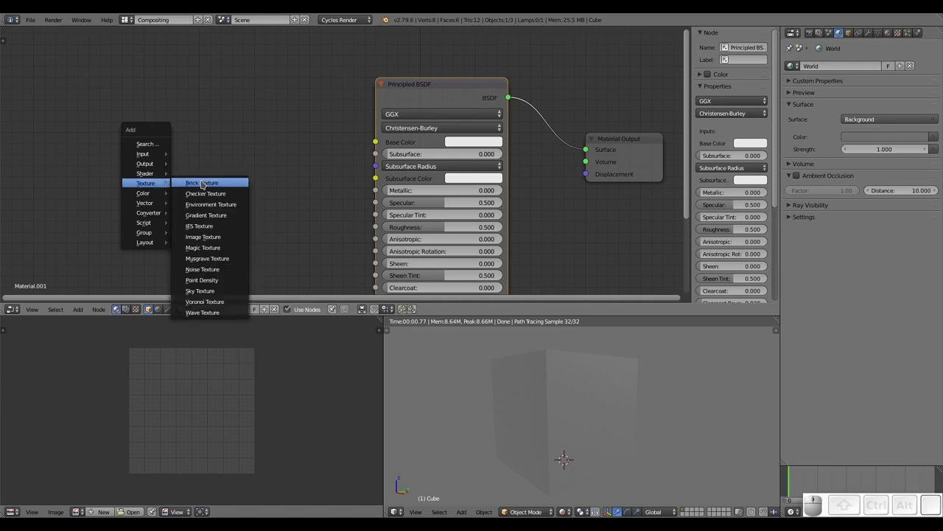
left_click(215, 241)
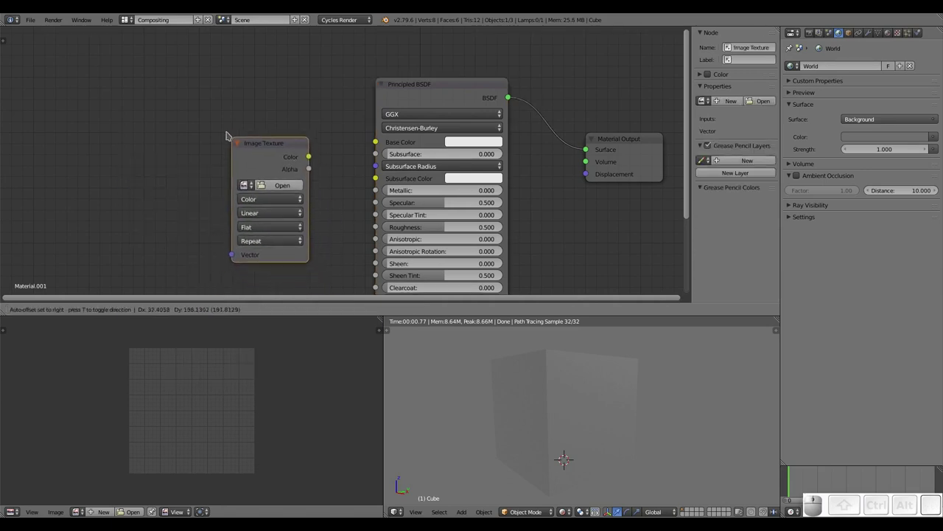
left_click(207, 132)
left_click_drag(284, 151, 247, 151)
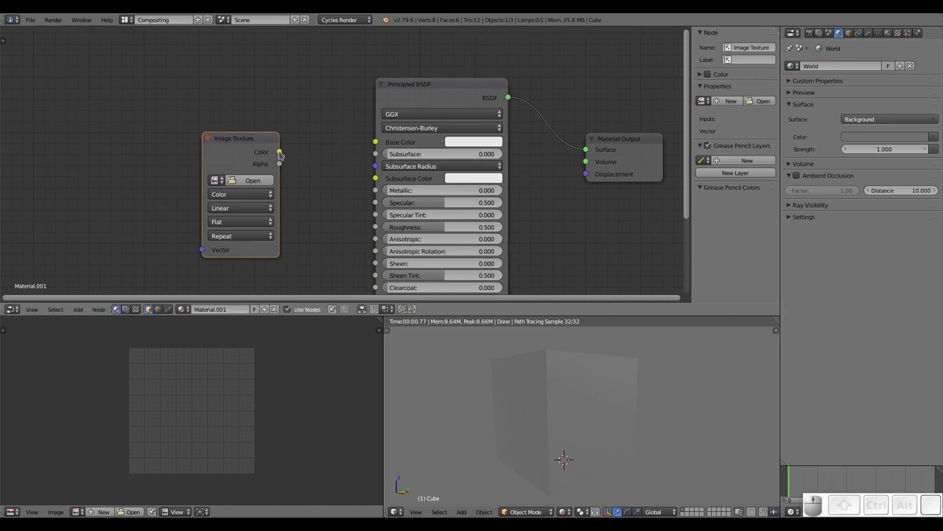
left_click_drag(284, 151, 376, 141)
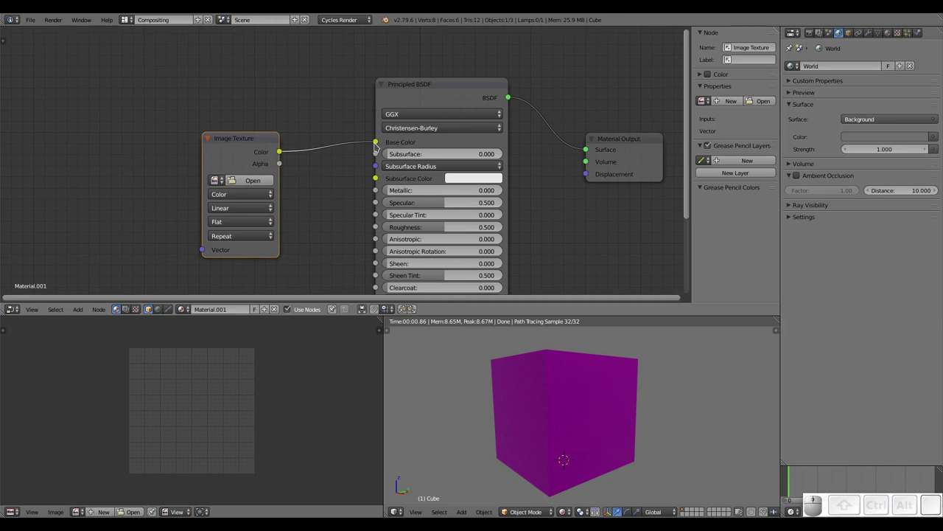
left_click_drag(563, 361, 572, 372)
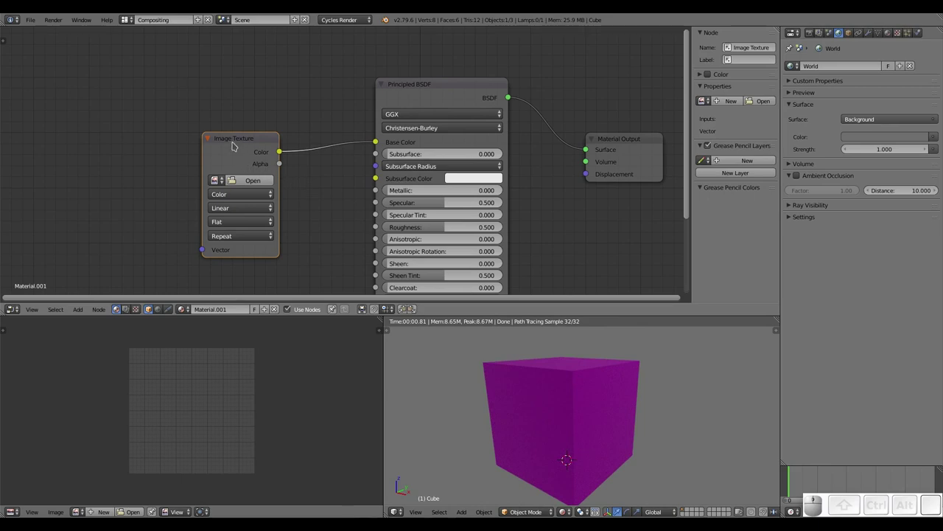
left_click_drag(234, 139, 236, 111)
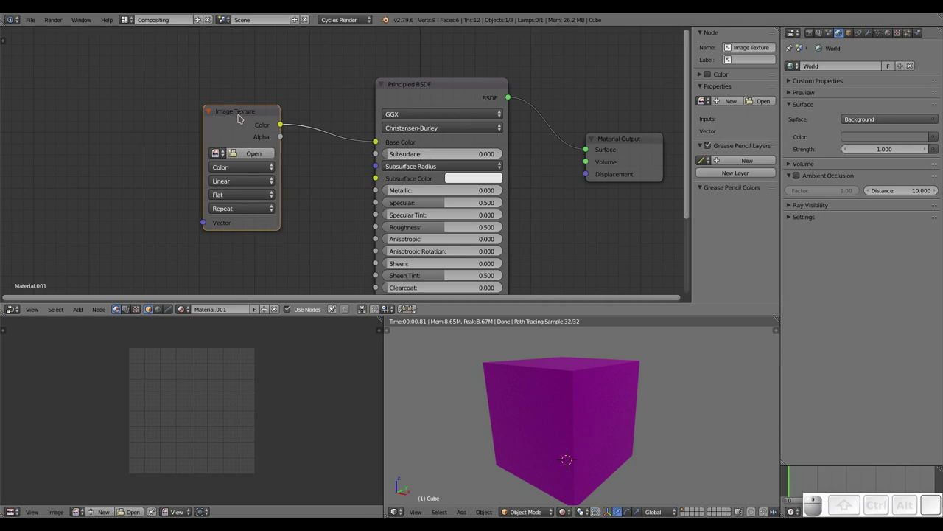
- Load blender.png from the Textures folder into the Image Texture node
left_click(251, 158)
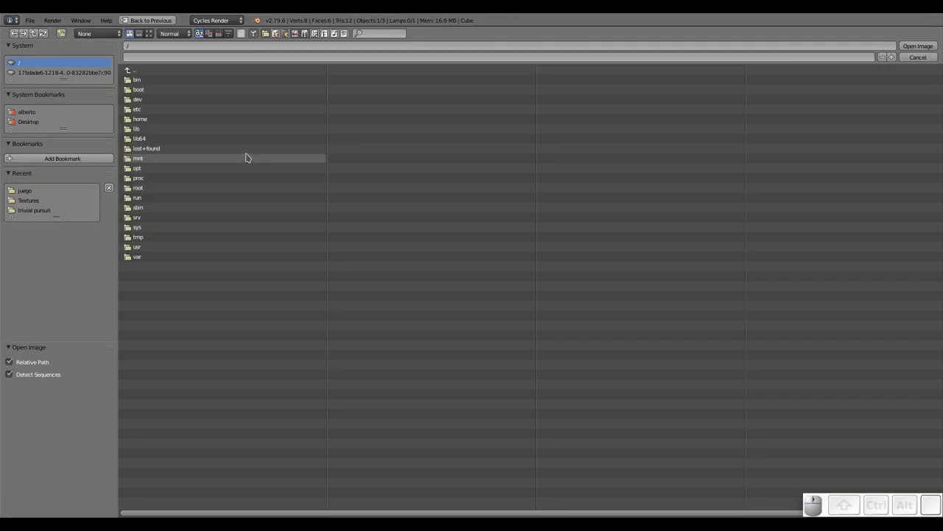
left_click(36, 206)
left_click(149, 35)
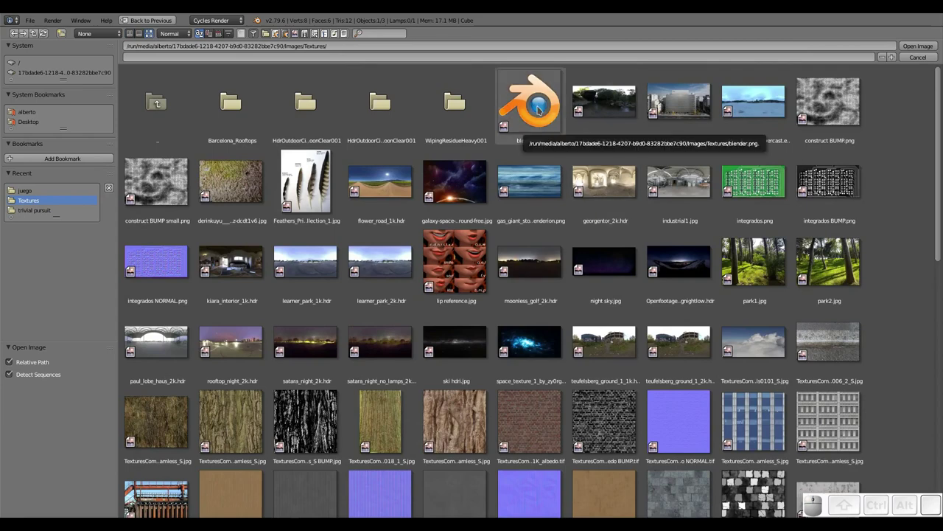
left_click(540, 109)
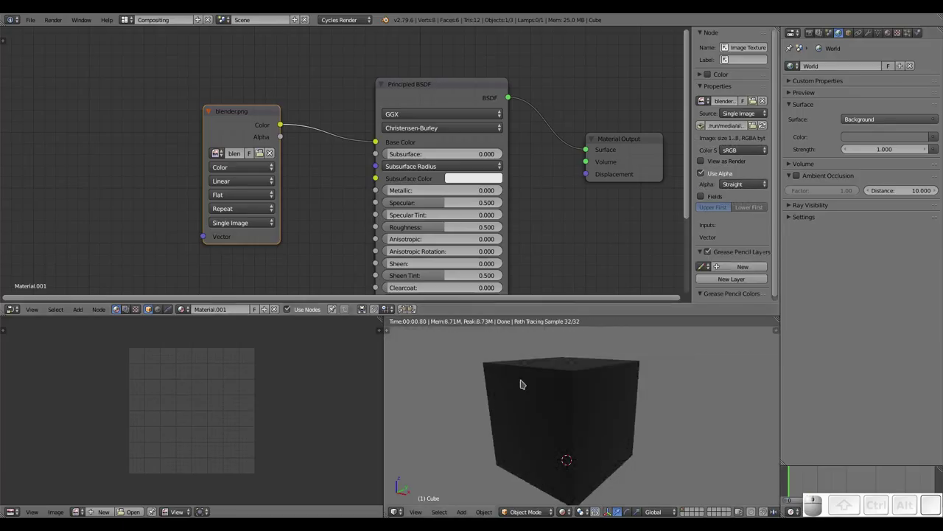
- Try the image interpolation modes Closest, Cubic and Smart on the texture node
scroll("down", 3)
left_click_drag(580, 416, 463, 346)
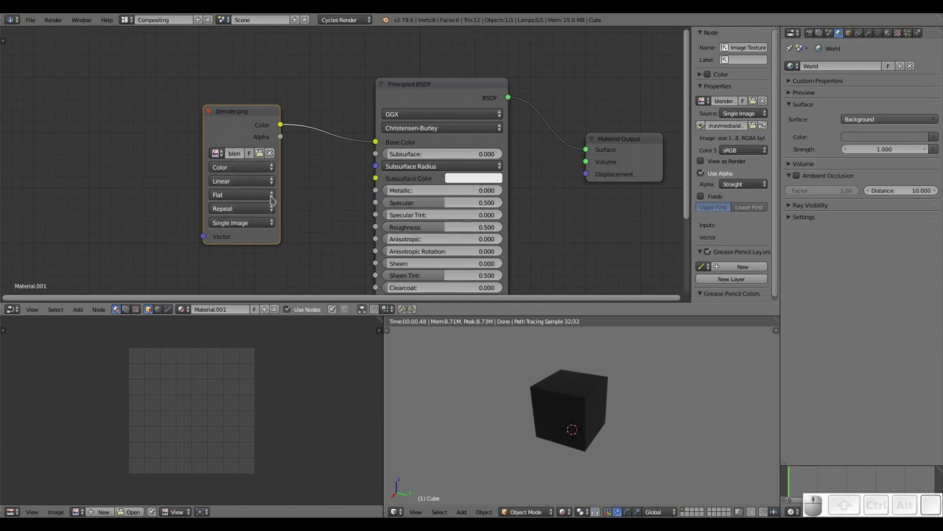
left_click(264, 192)
left_click(265, 193)
left_click(255, 180)
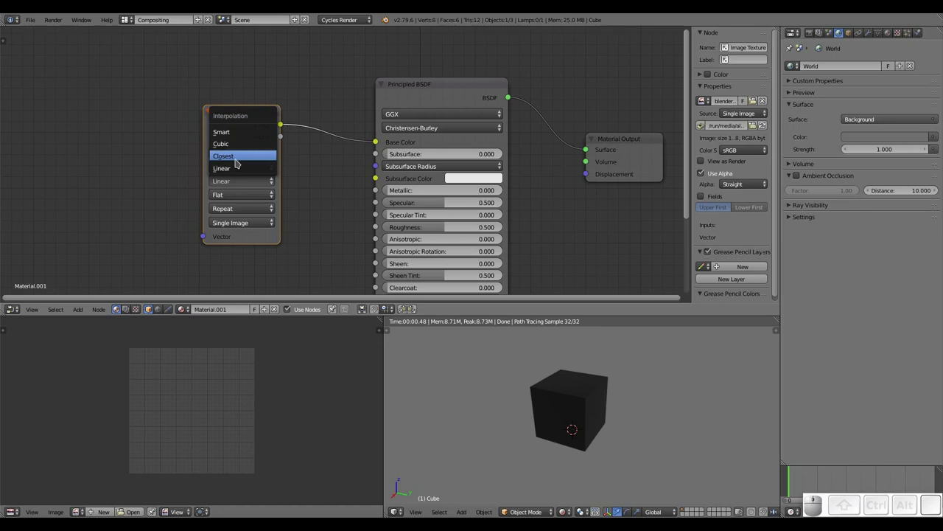
left_click(238, 162)
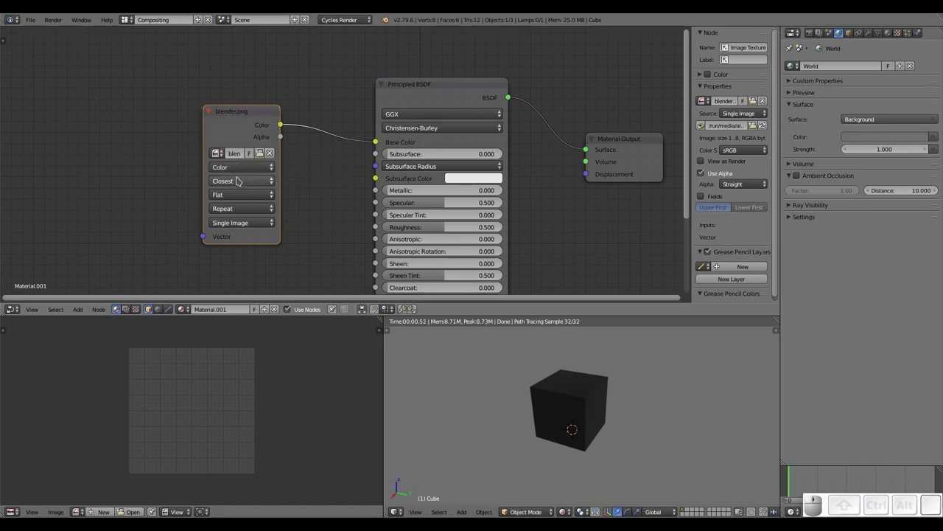
left_click(239, 186)
left_click(239, 145)
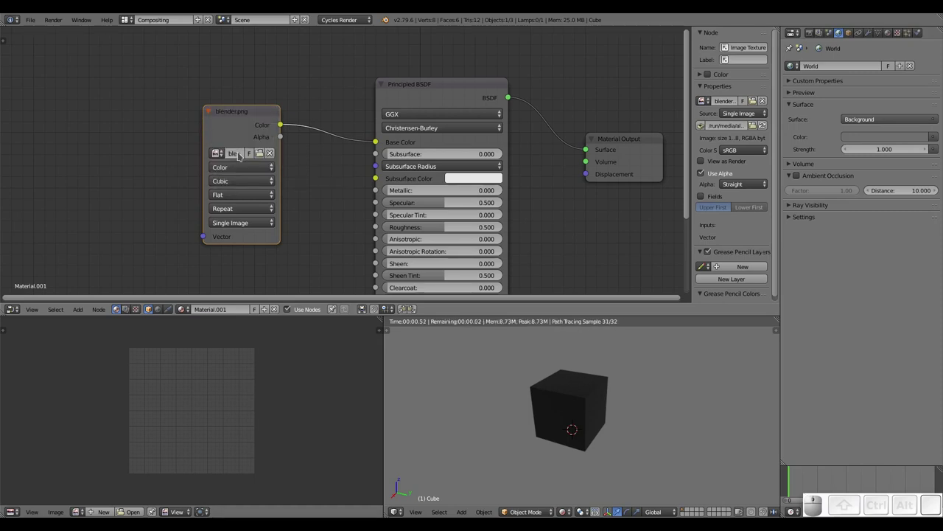
left_click(240, 185)
left_click(247, 139)
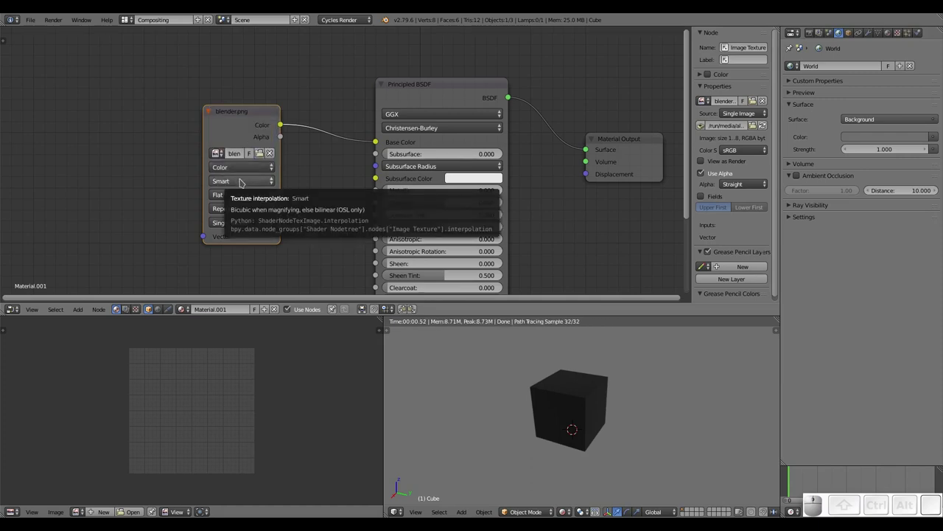
left_click(242, 182)
left_click(253, 173)
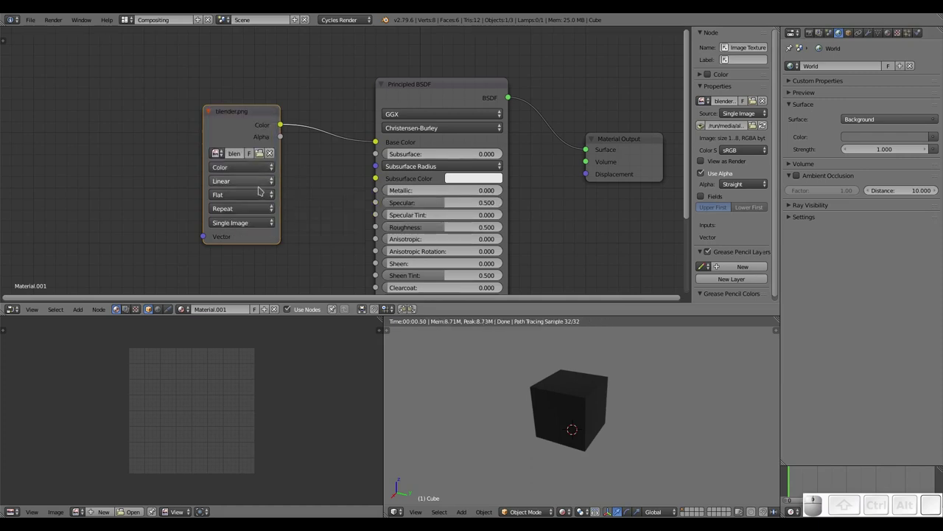
- Try the projection methods Box, another mode and Tube while watching the rendered cube
scroll("up", 3)
middle_click(542, 377)
scroll("down", 3)
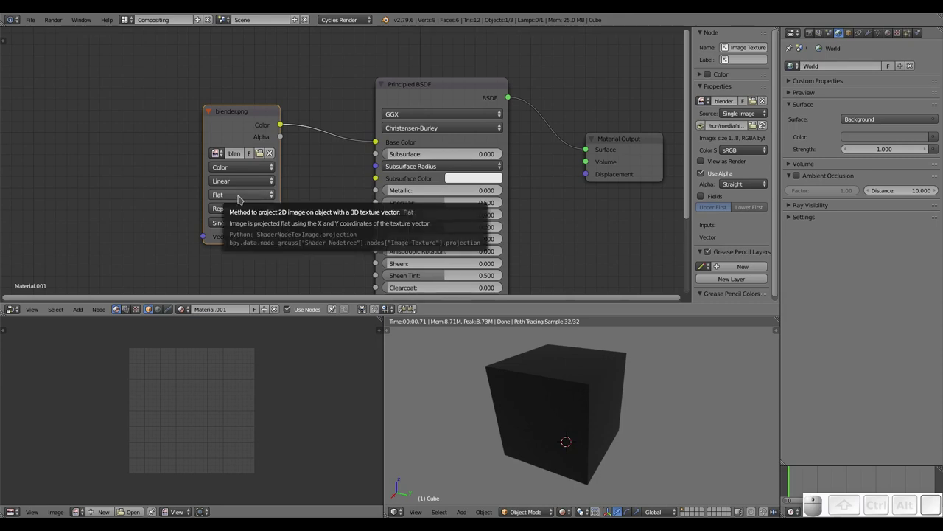
left_click(239, 197)
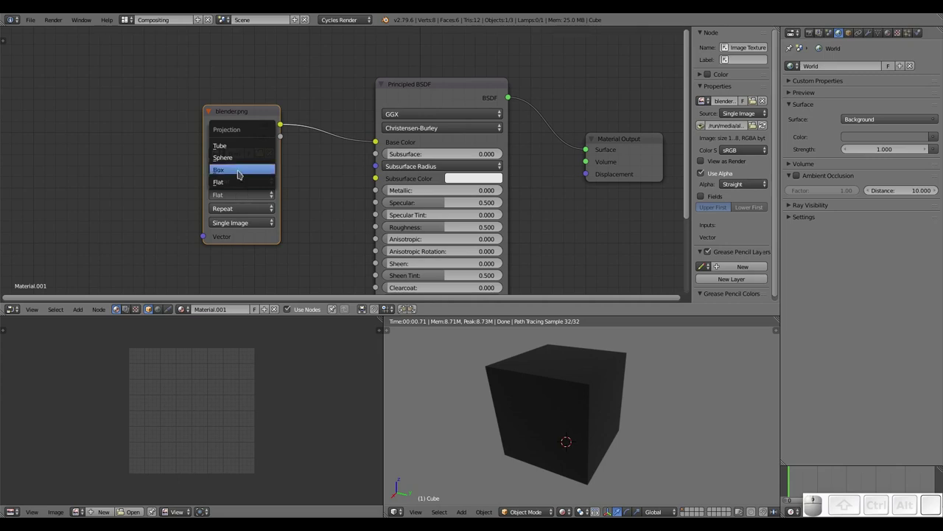
left_click(240, 174)
left_click(236, 195)
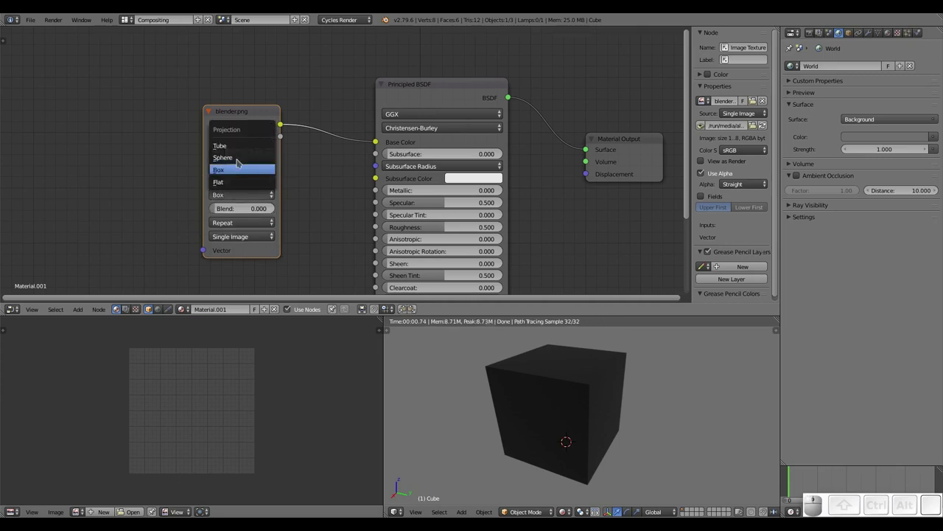
left_click(242, 158)
scroll("down", 3)
left_click_drag(553, 396, 380, 260)
scroll("down", 3)
left_click(247, 198)
left_click(244, 150)
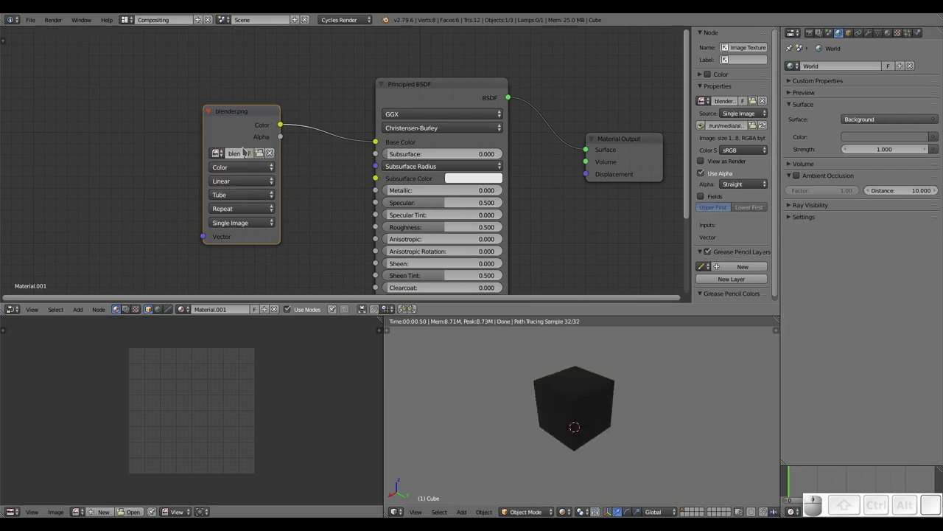
left_click(240, 199)
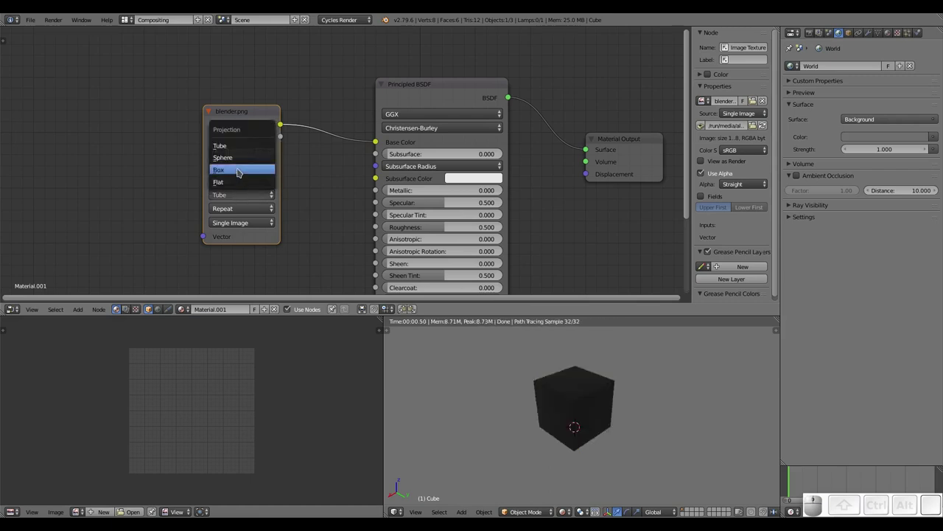
- Set the projection back to Box and look through the image texture's mapping settings
left_click(242, 169)
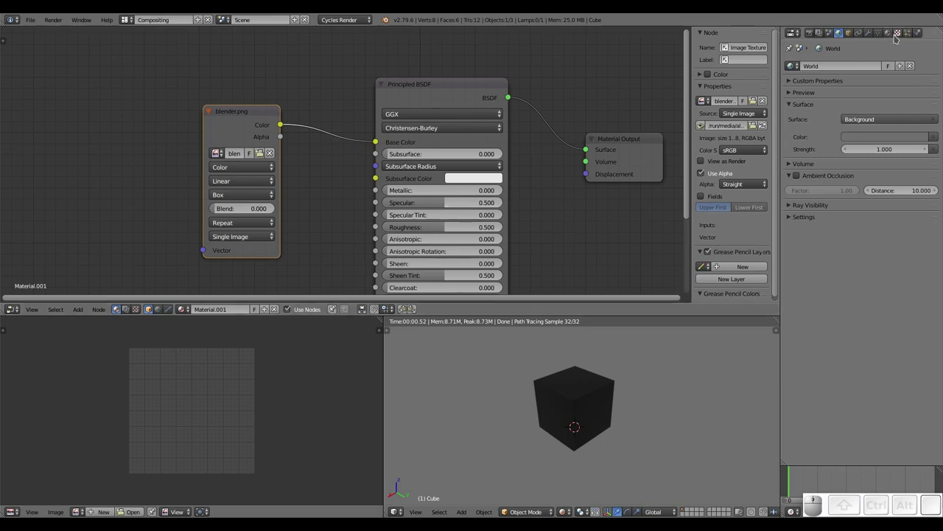
left_click(900, 38)
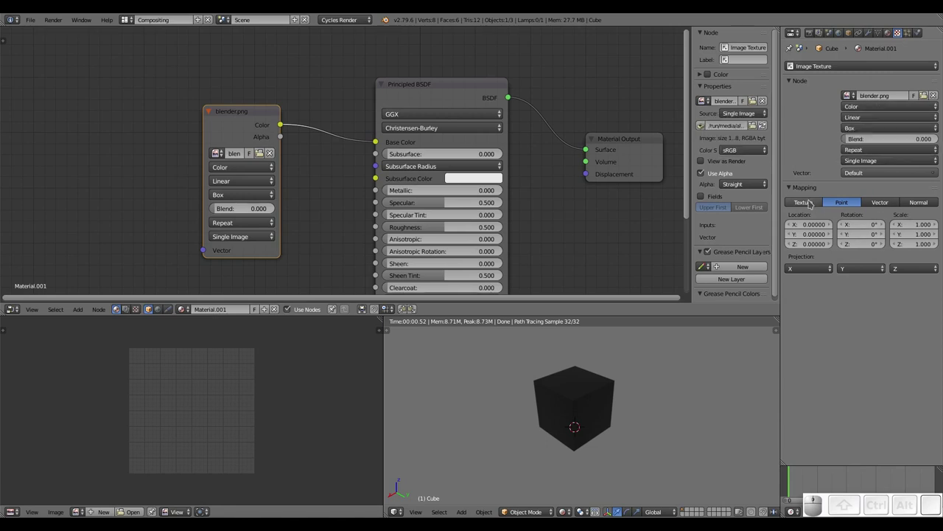
left_click(809, 205)
left_click(837, 197)
left_click(887, 198)
left_click(922, 204)
left_click(840, 208)
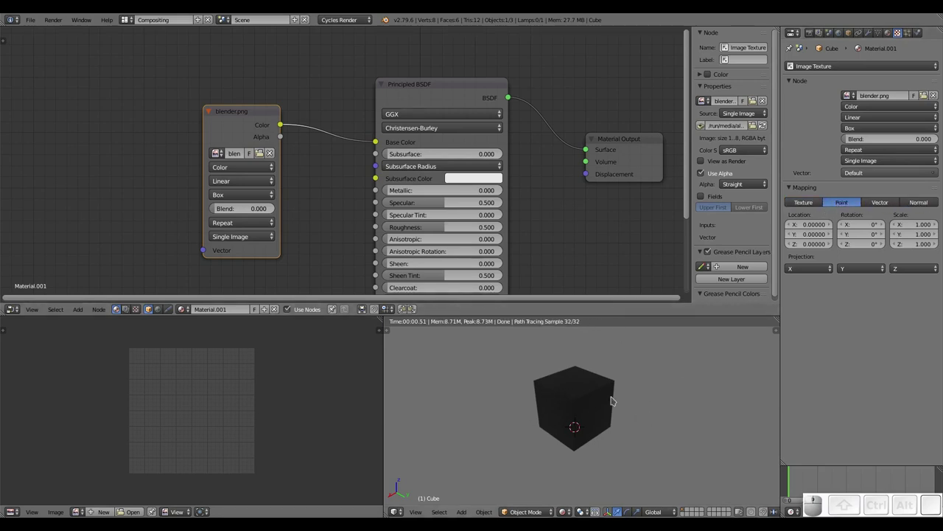
- Adjust the view of the cube and put it into Edit Mode
left_click_drag(596, 393, 558, 372)
scroll("up", 3)
left_click_drag(564, 383, 597, 404)
scroll("down", 3)
middle_click(592, 396)
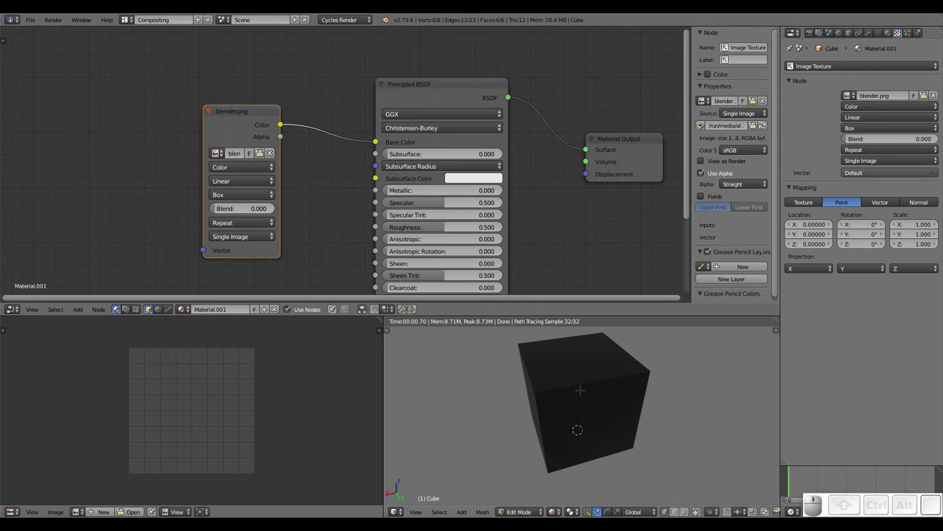
- Select all faces and unwrap the cube so the logo appears in the render
key("shift+z")
key("shift+z")
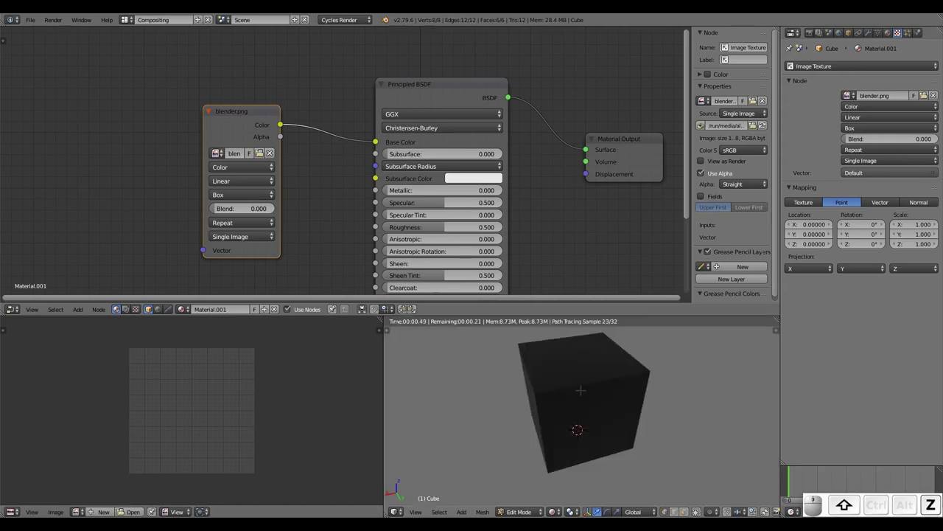
key("u")
left_click(586, 392)
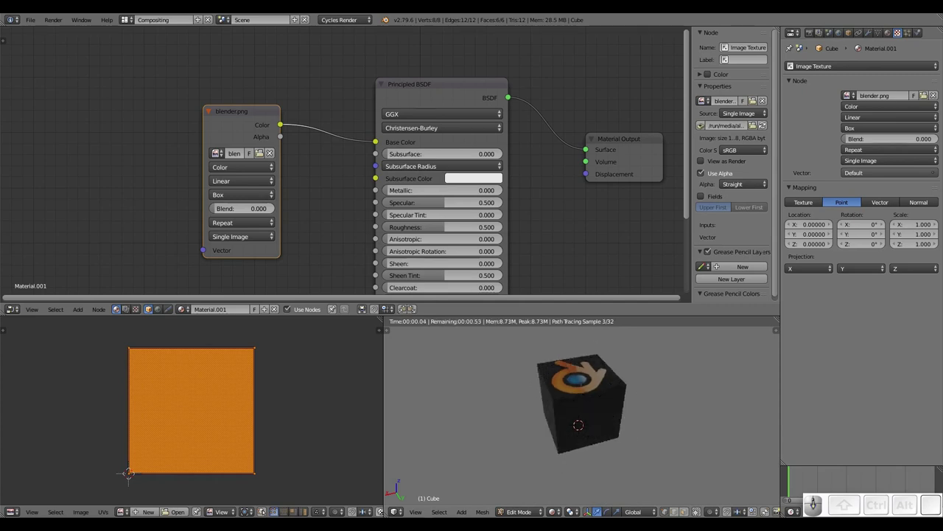
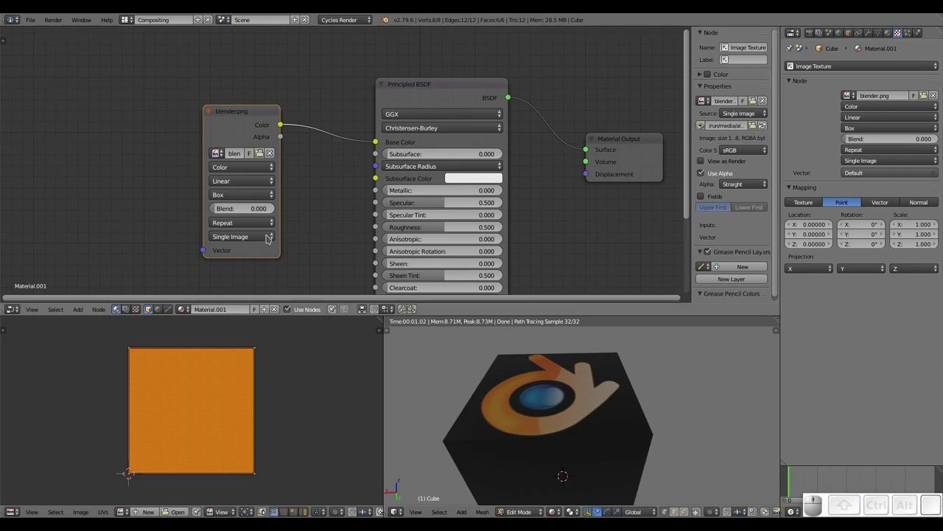
- Move the projection through Flat to Sphere, smearing orange bands across the cube
left_click(243, 193)
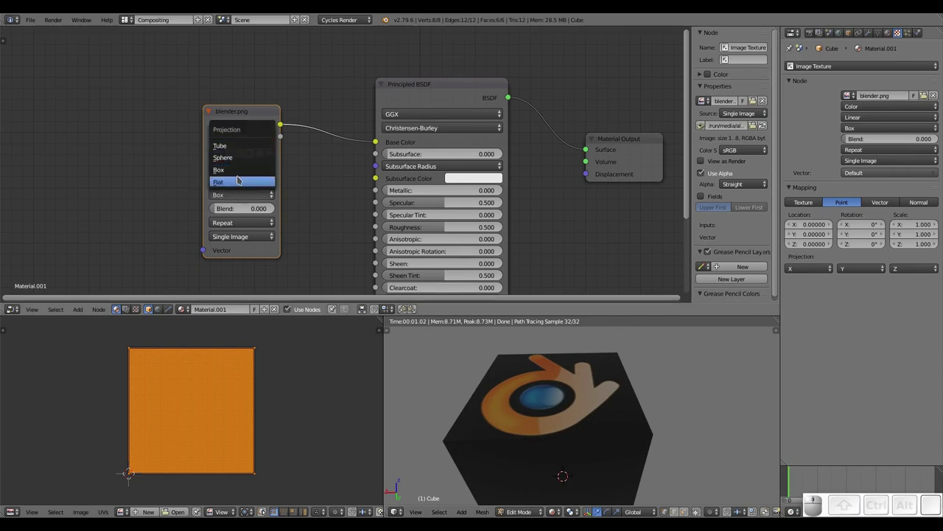
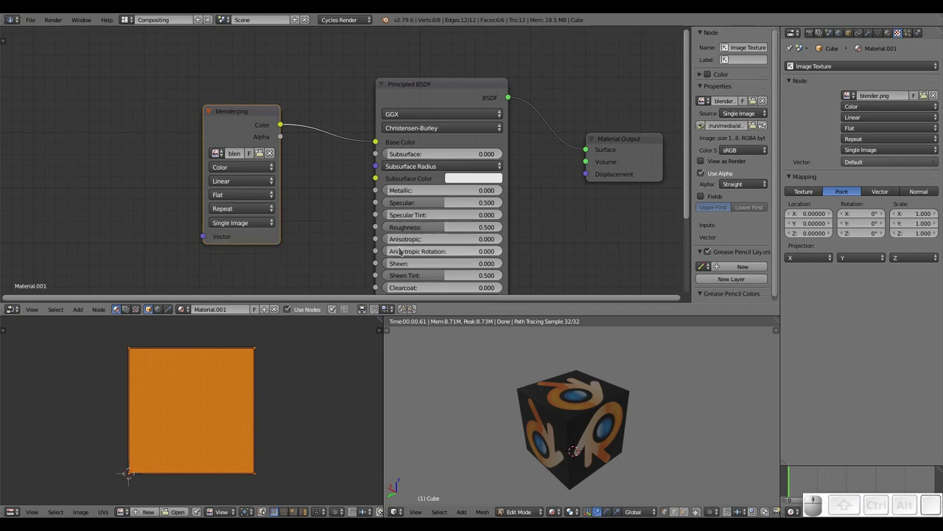
left_click_drag(257, 202, 254, 193)
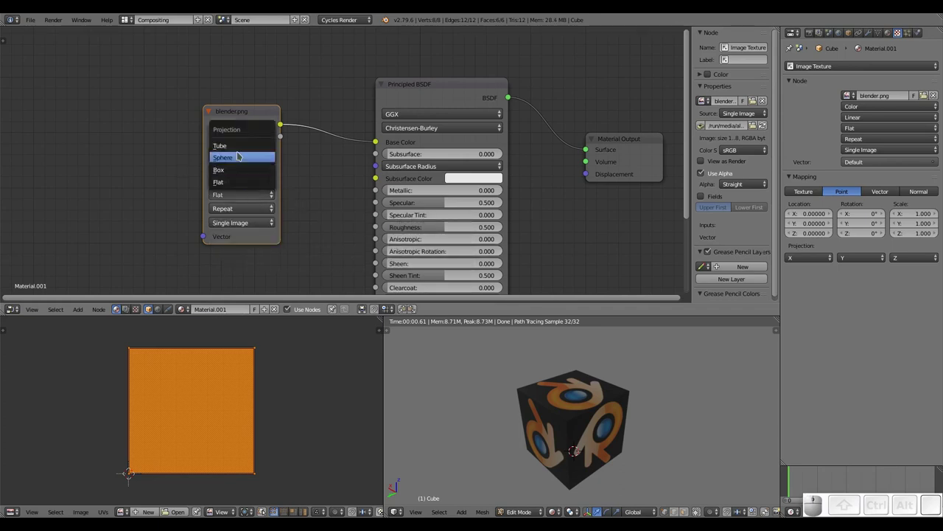
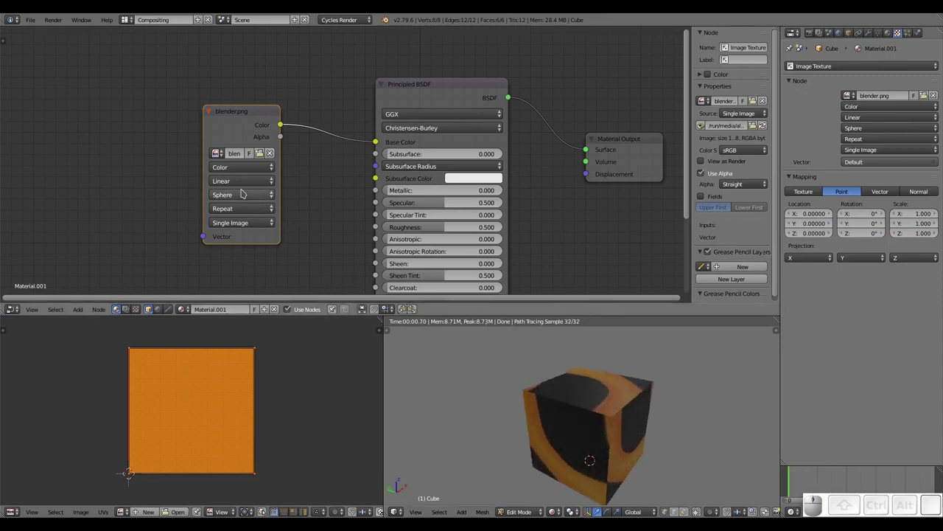
- Set the logo texture's projection back to Box
left_click(249, 193)
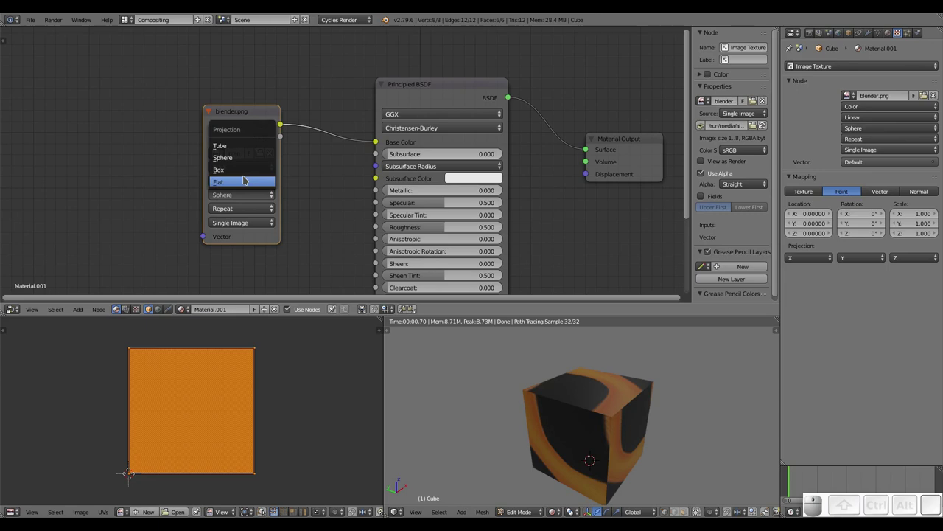
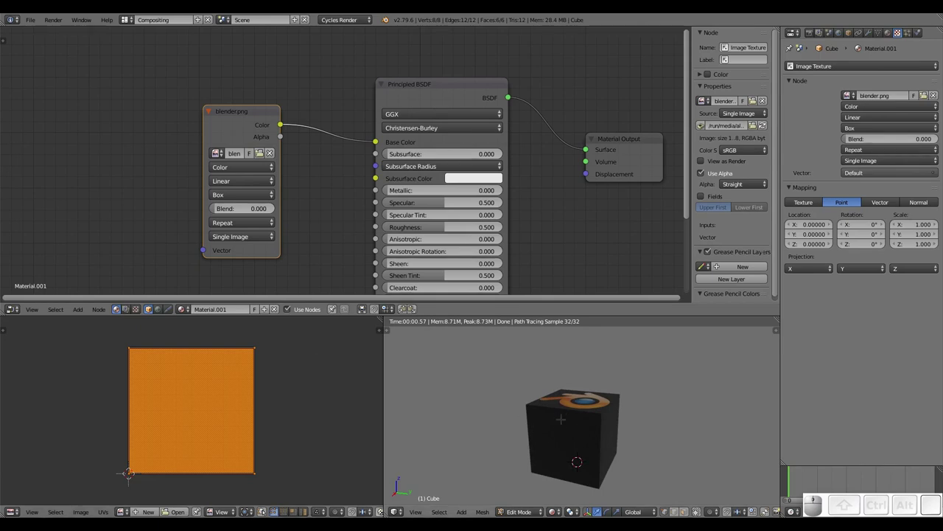
key("Tab")
key("u")
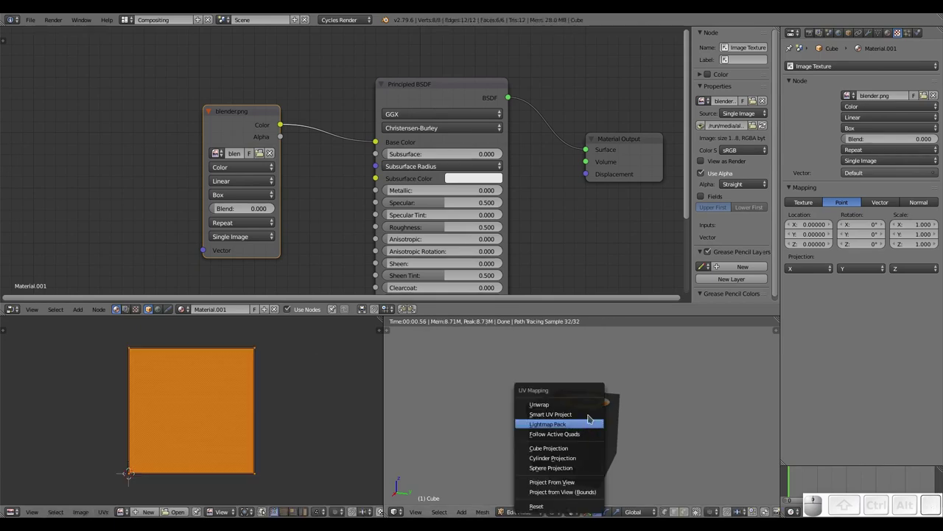
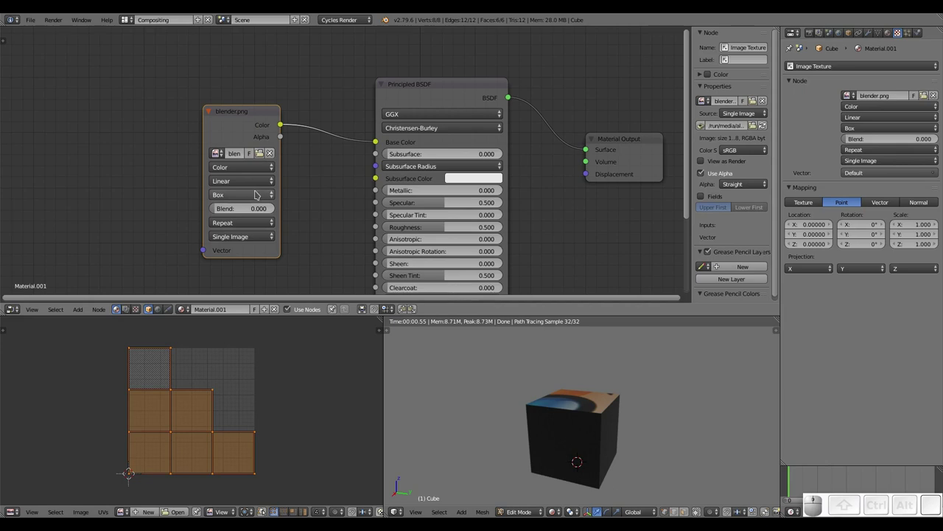
left_click(255, 195)
left_click(249, 188)
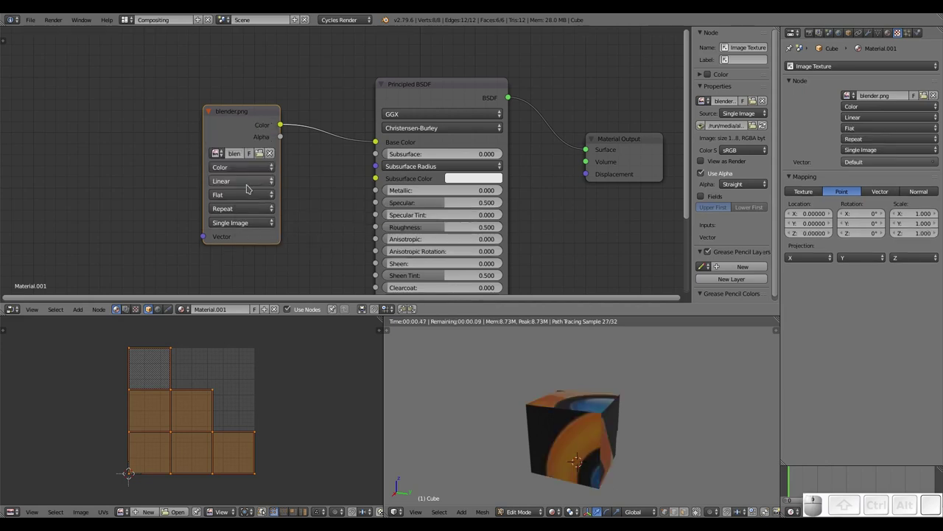
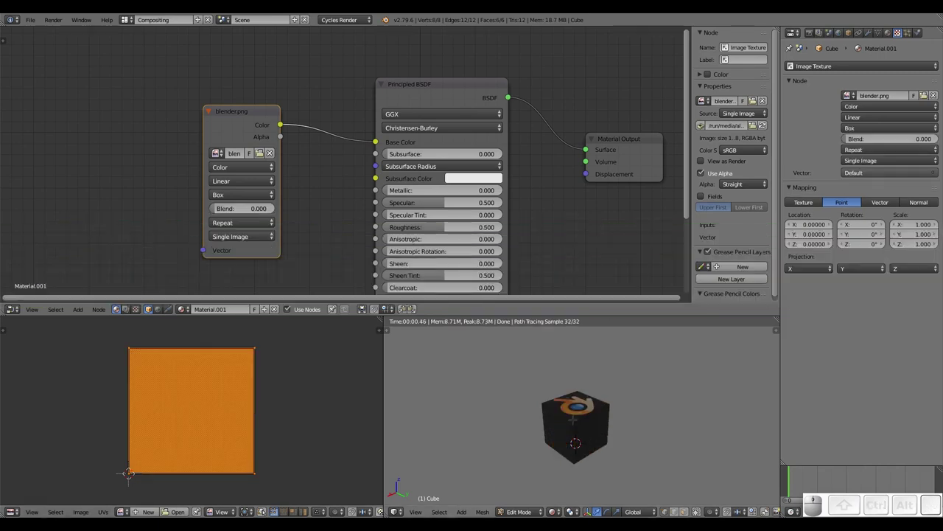
- Unwrap the cube again and set the texture projection to Flat
key("u")
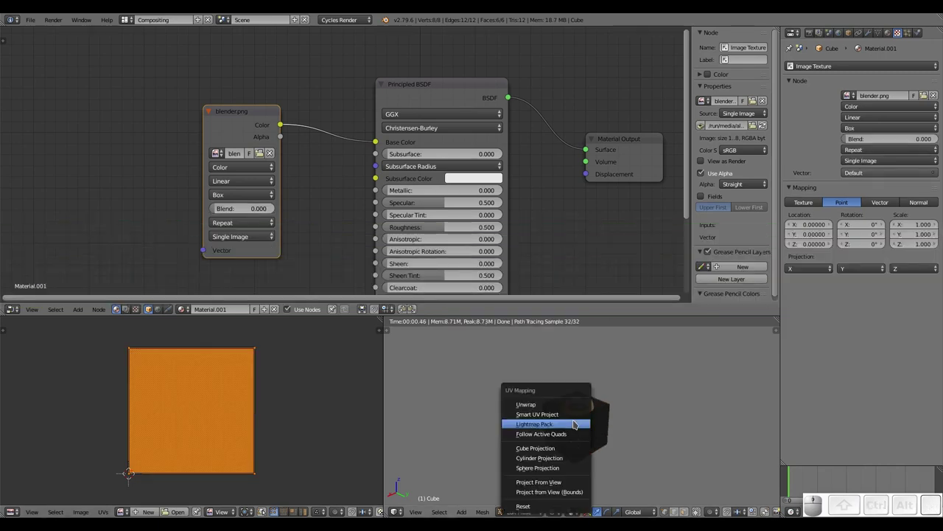
left_click(556, 410)
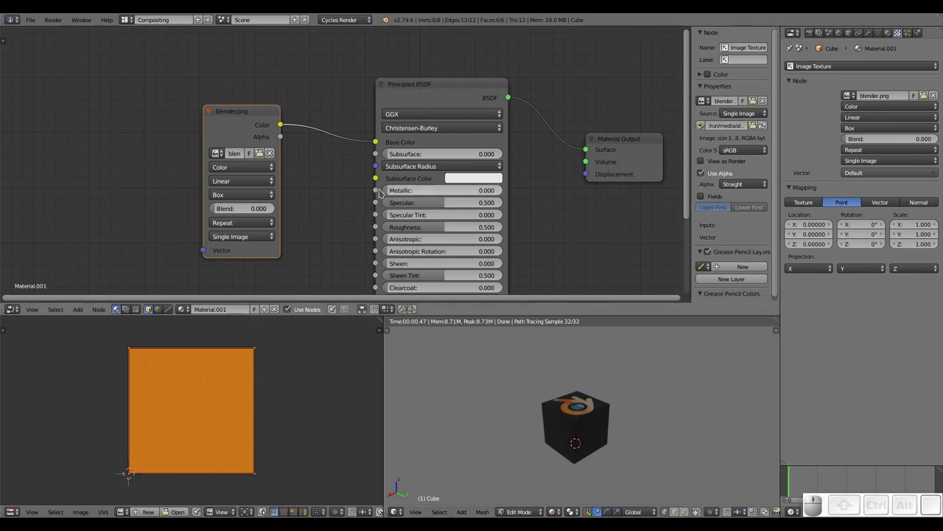
left_click(235, 195)
left_click(234, 183)
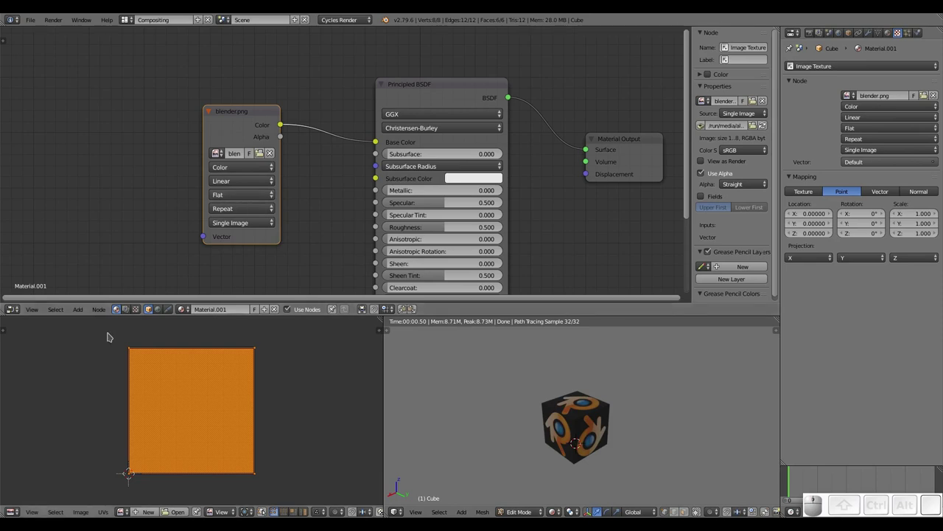